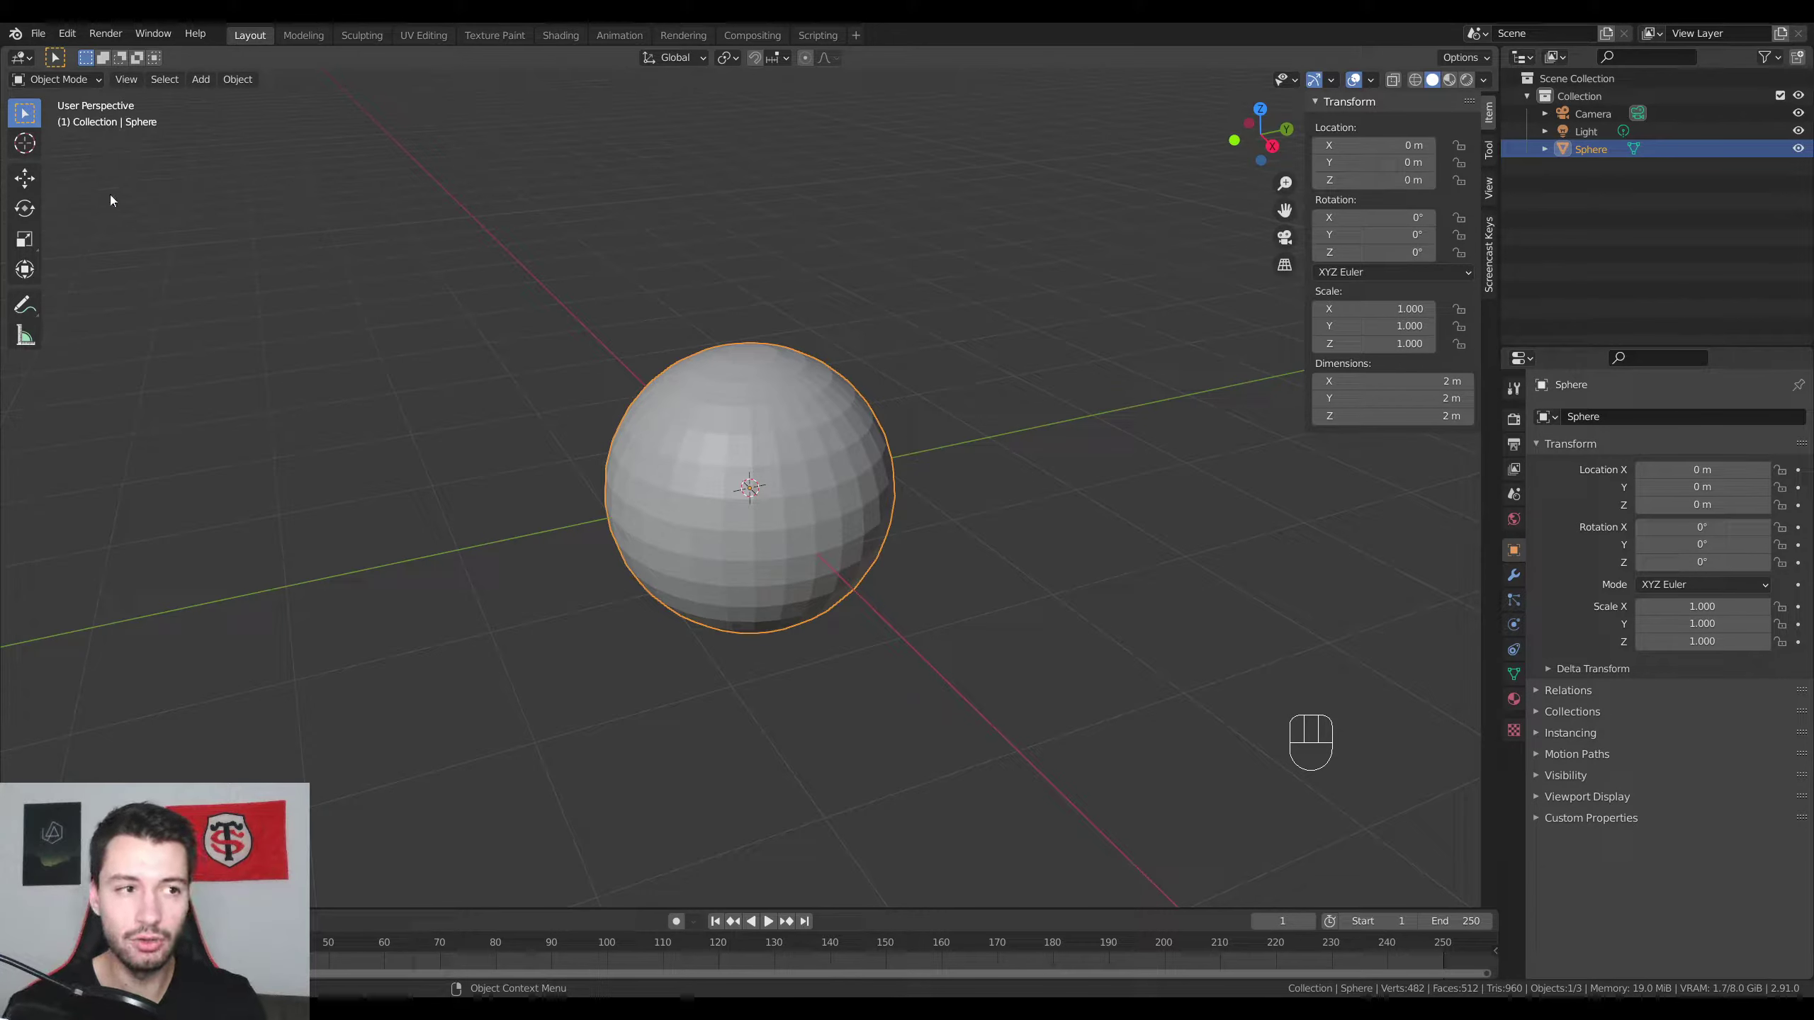
# Step: Switch the sphere from Object Mode into Edit Mode via the mode dropdown
pyautogui.moveTo(66, 84); pyautogui.dragTo(62, 125)
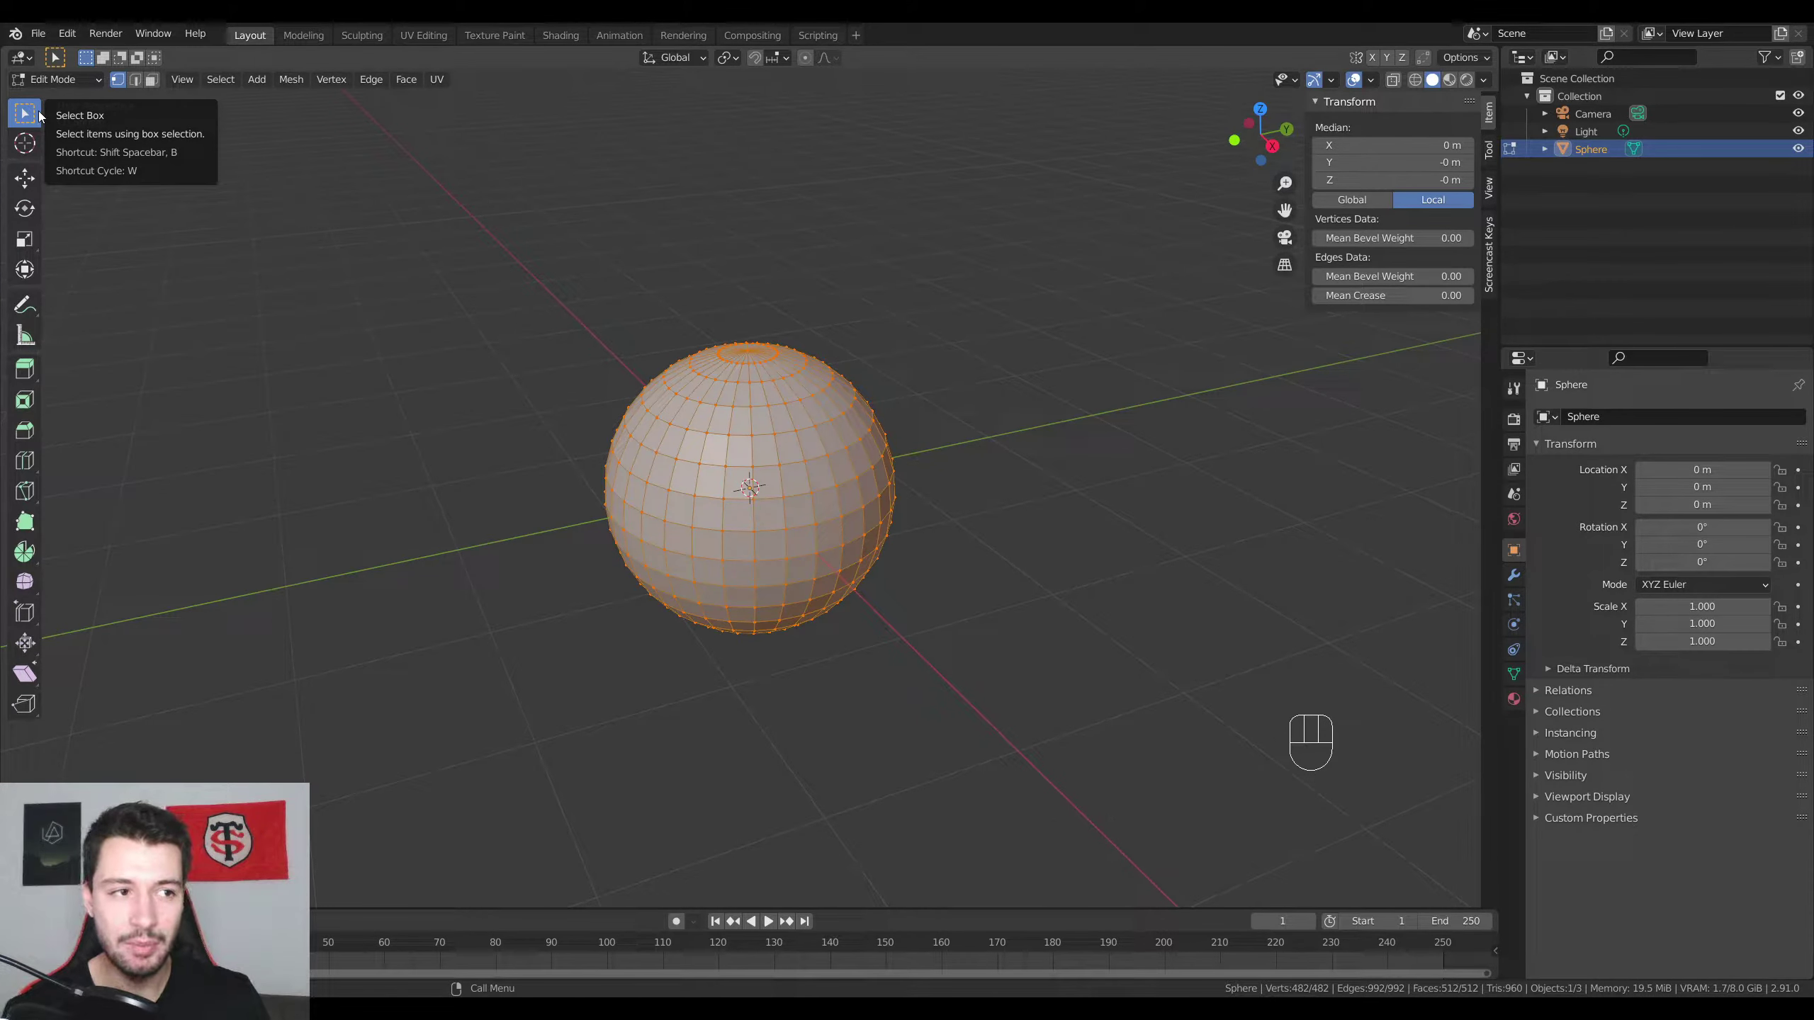
pyautogui.click(61, 86)
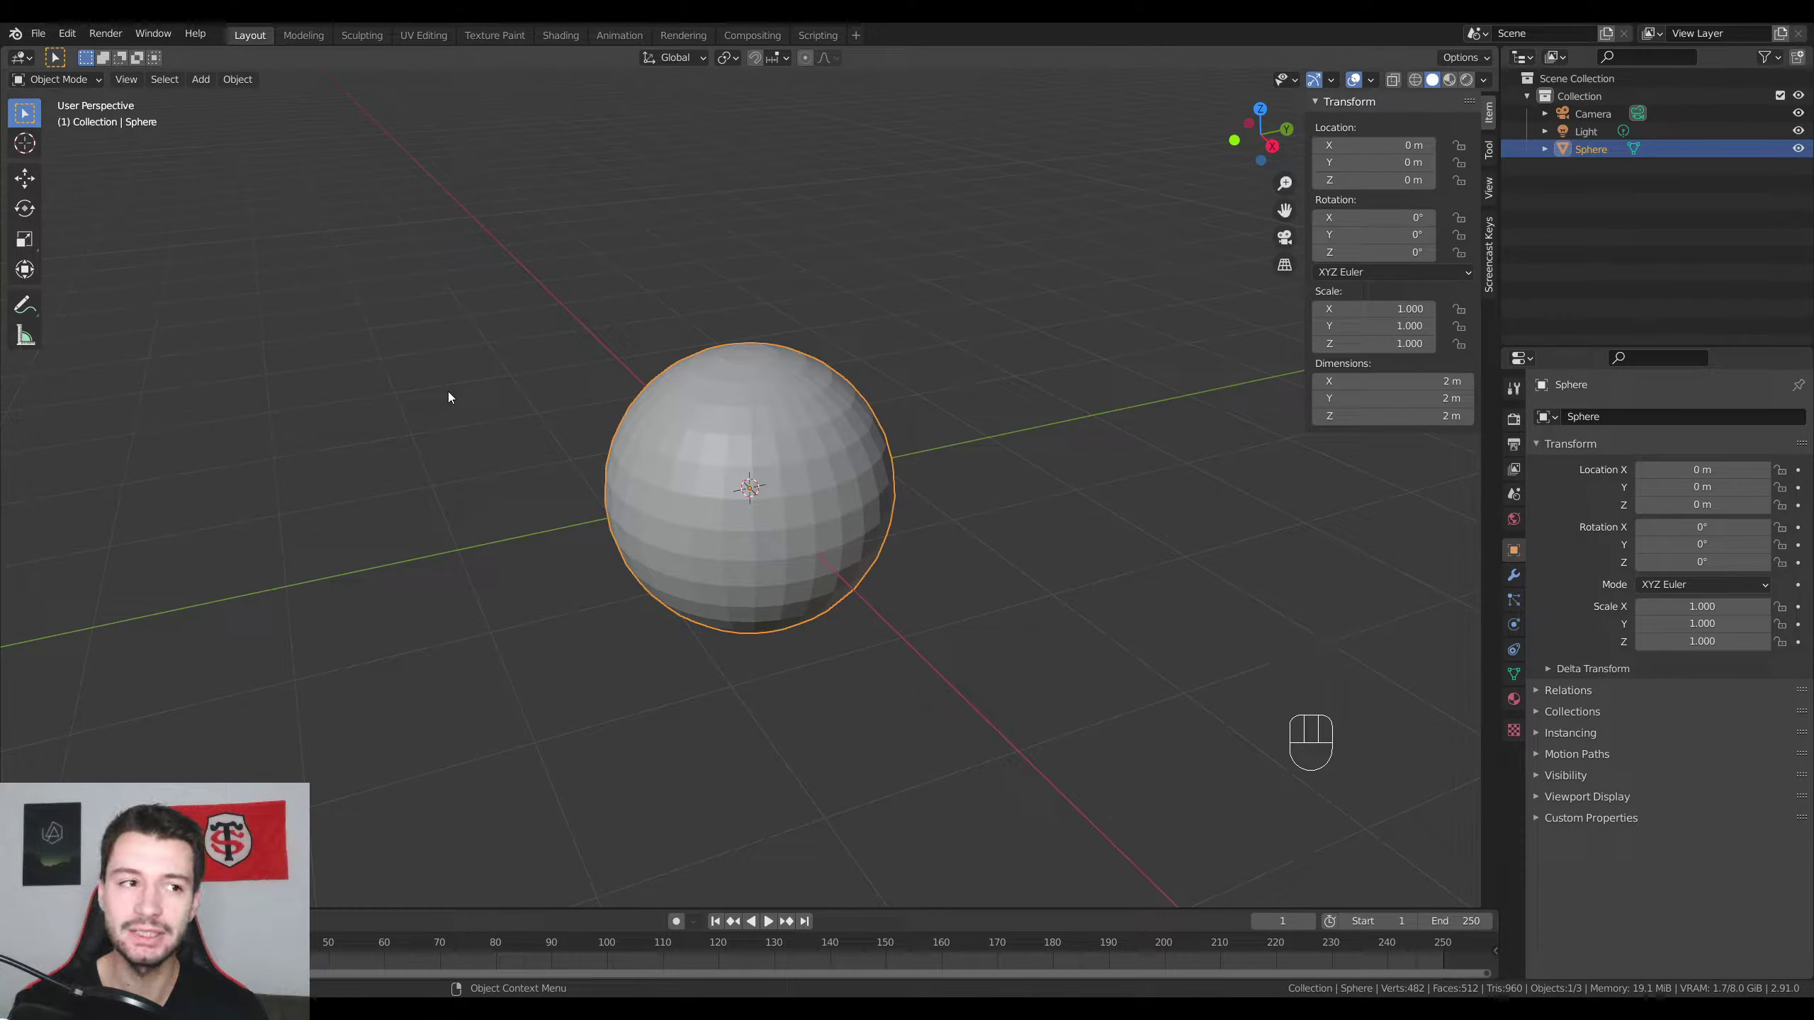
pyautogui.moveTo(76, 89); pyautogui.dragTo(77, 149)
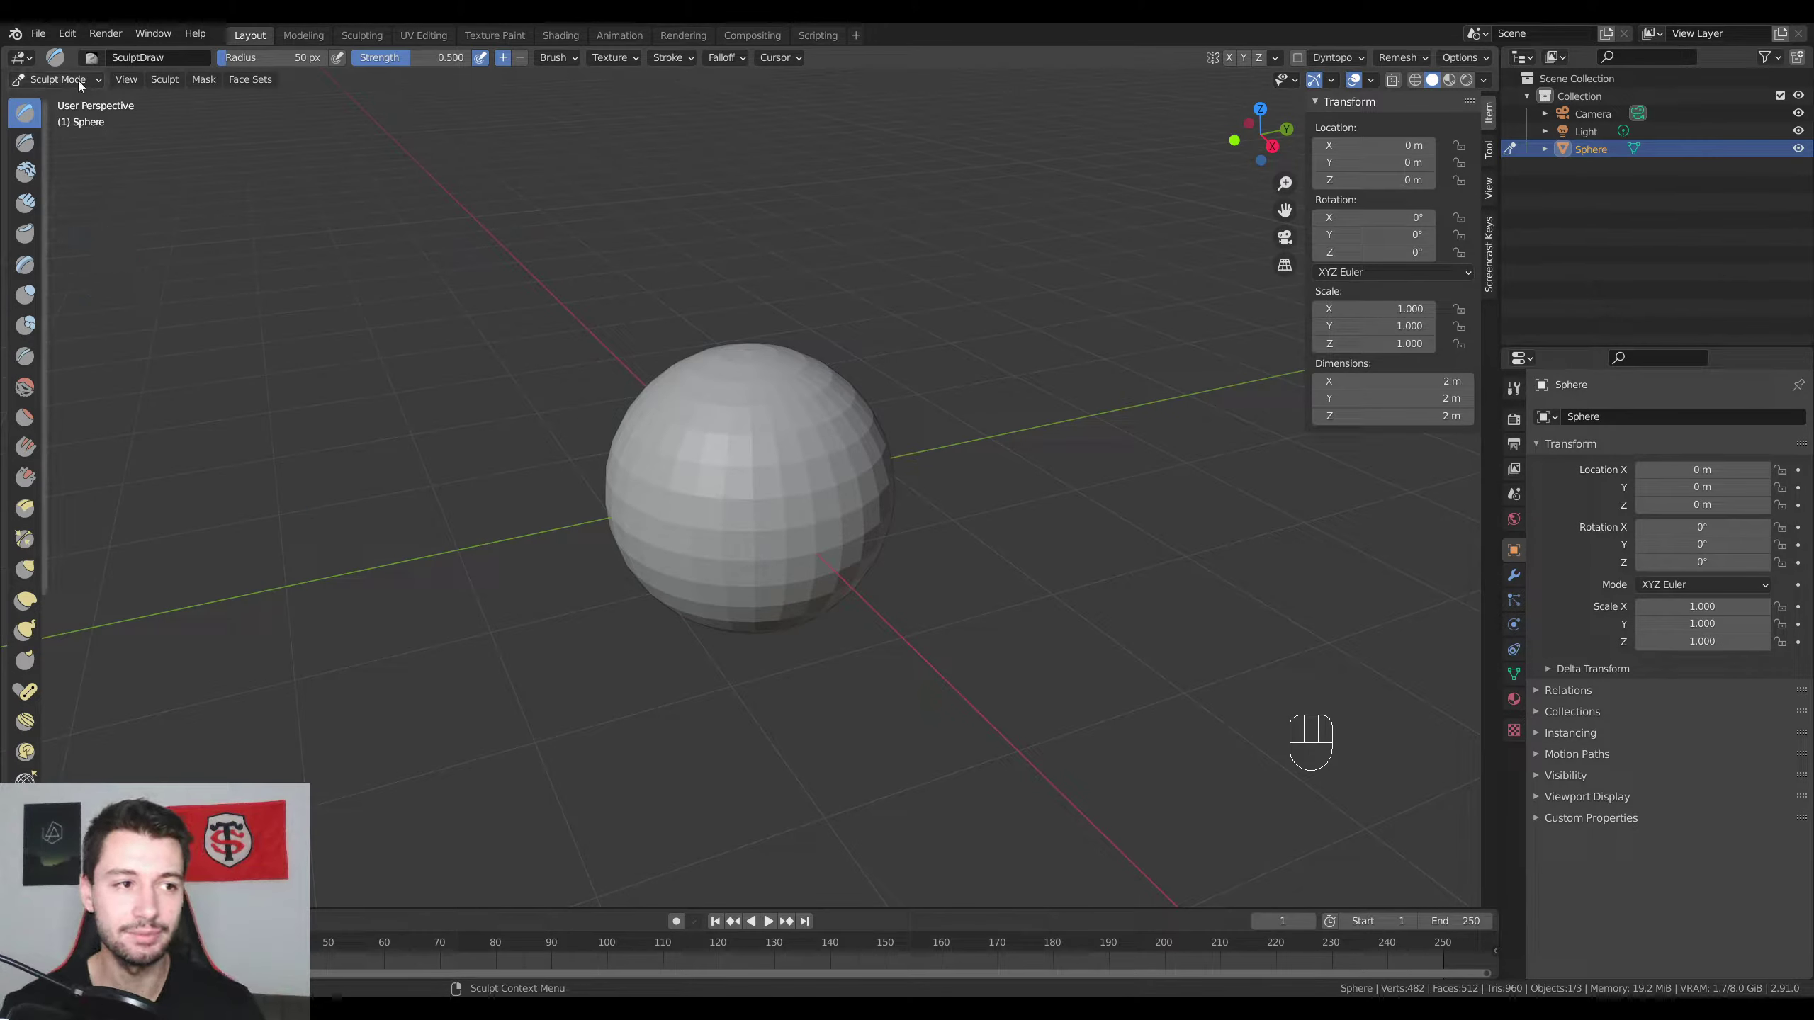
# Step: Open the mode dropdown listing the sphere's interaction modes
pyautogui.moveTo(85, 85); pyautogui.dragTo(76, 101)
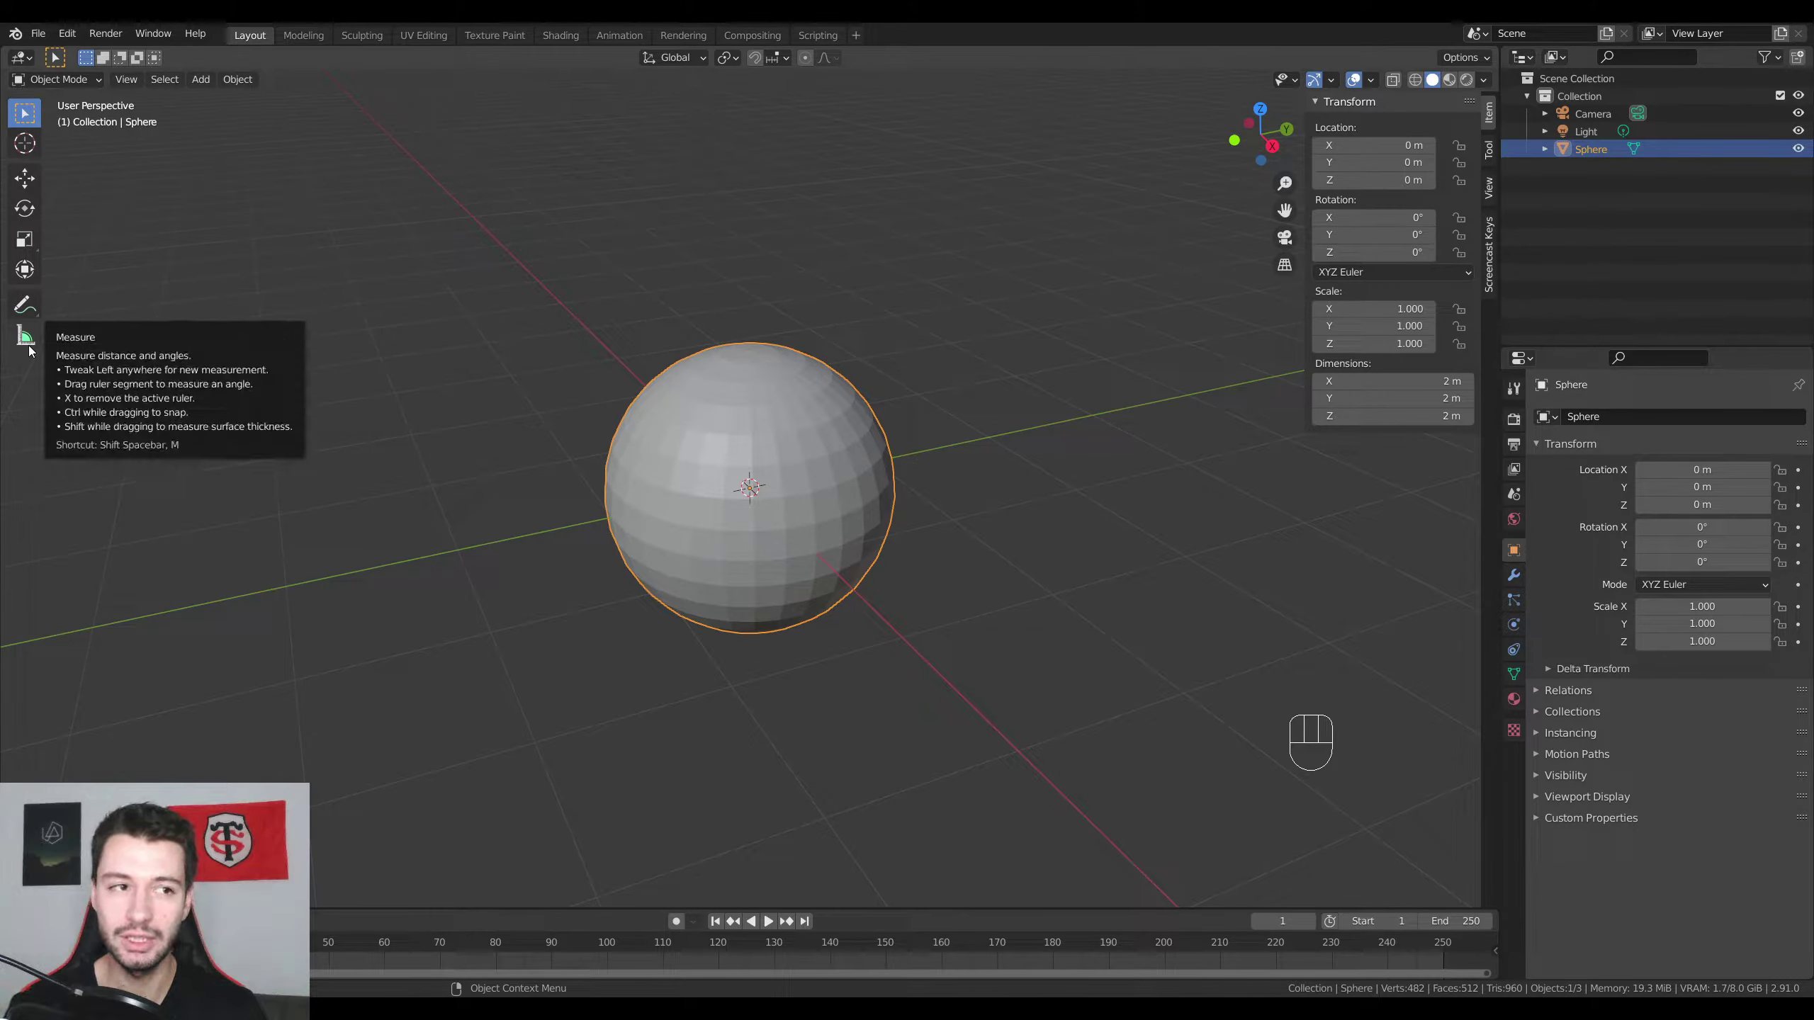
# Step: Switch the sphere into Edit Mode and widen the toolbar to show tool names
pyautogui.moveTo(78, 89); pyautogui.dragTo(75, 123)
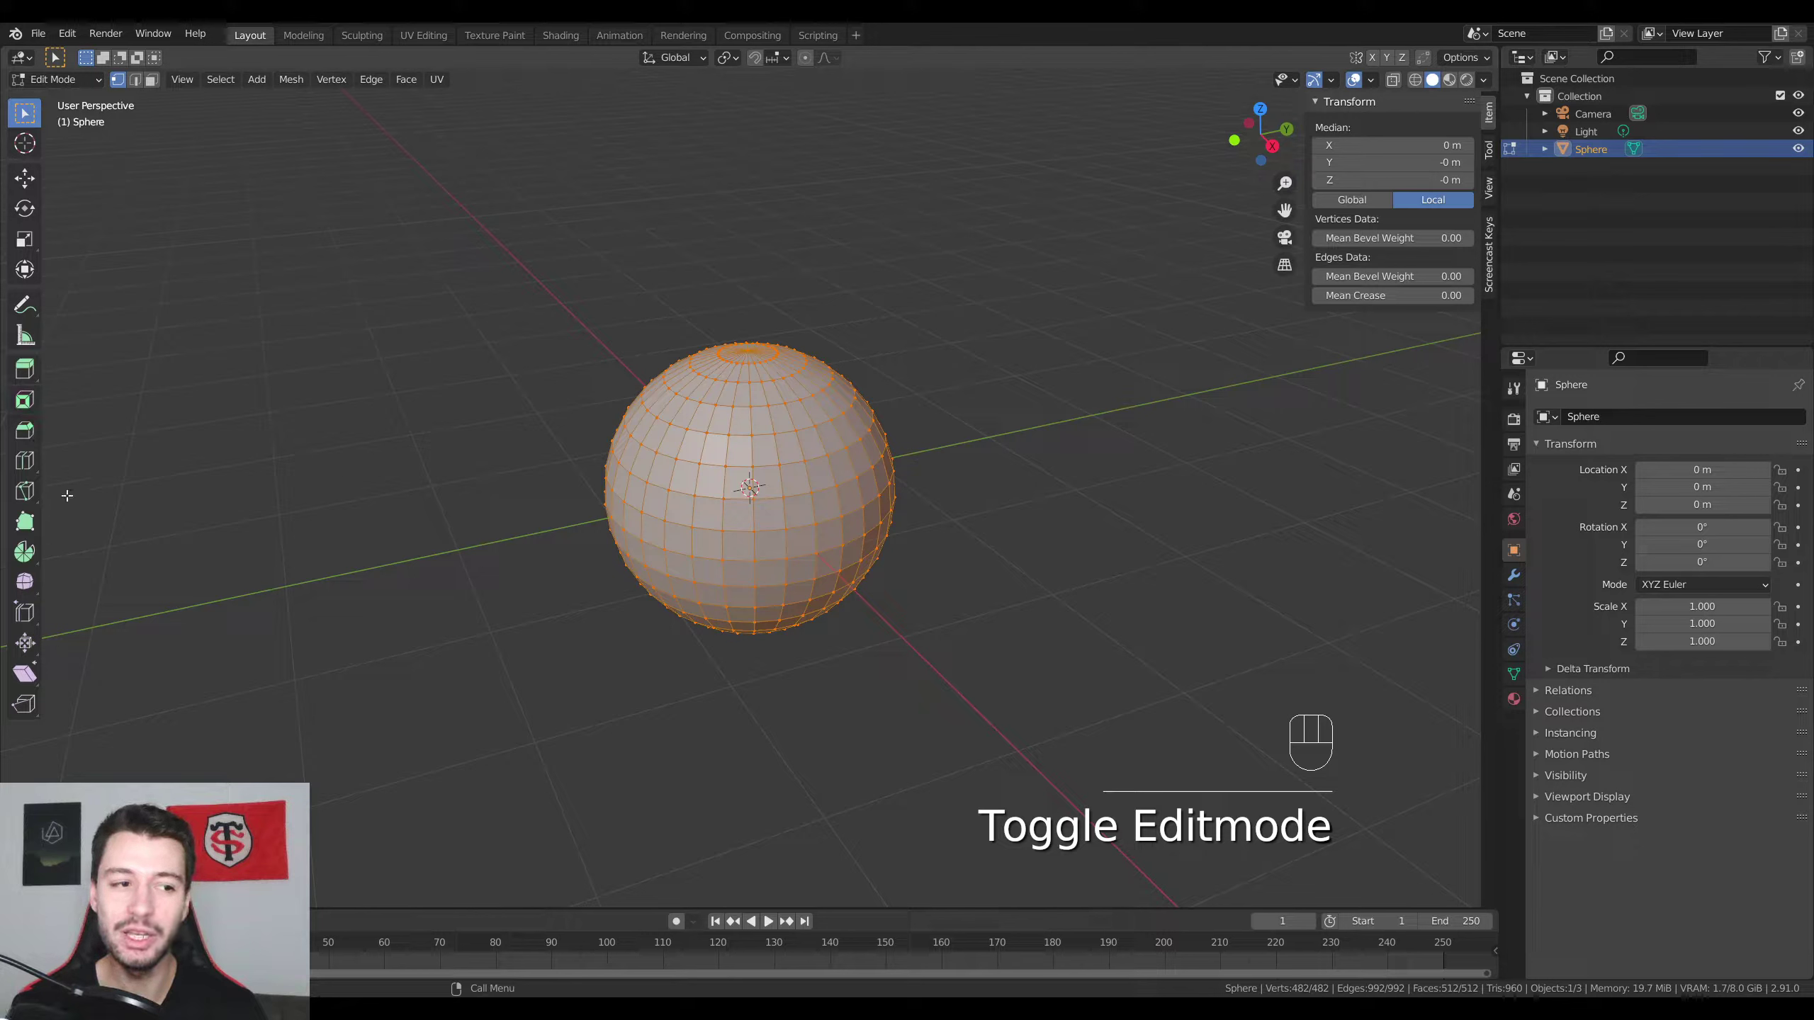
pyautogui.moveTo(39, 381); pyautogui.dragTo(28, 374)
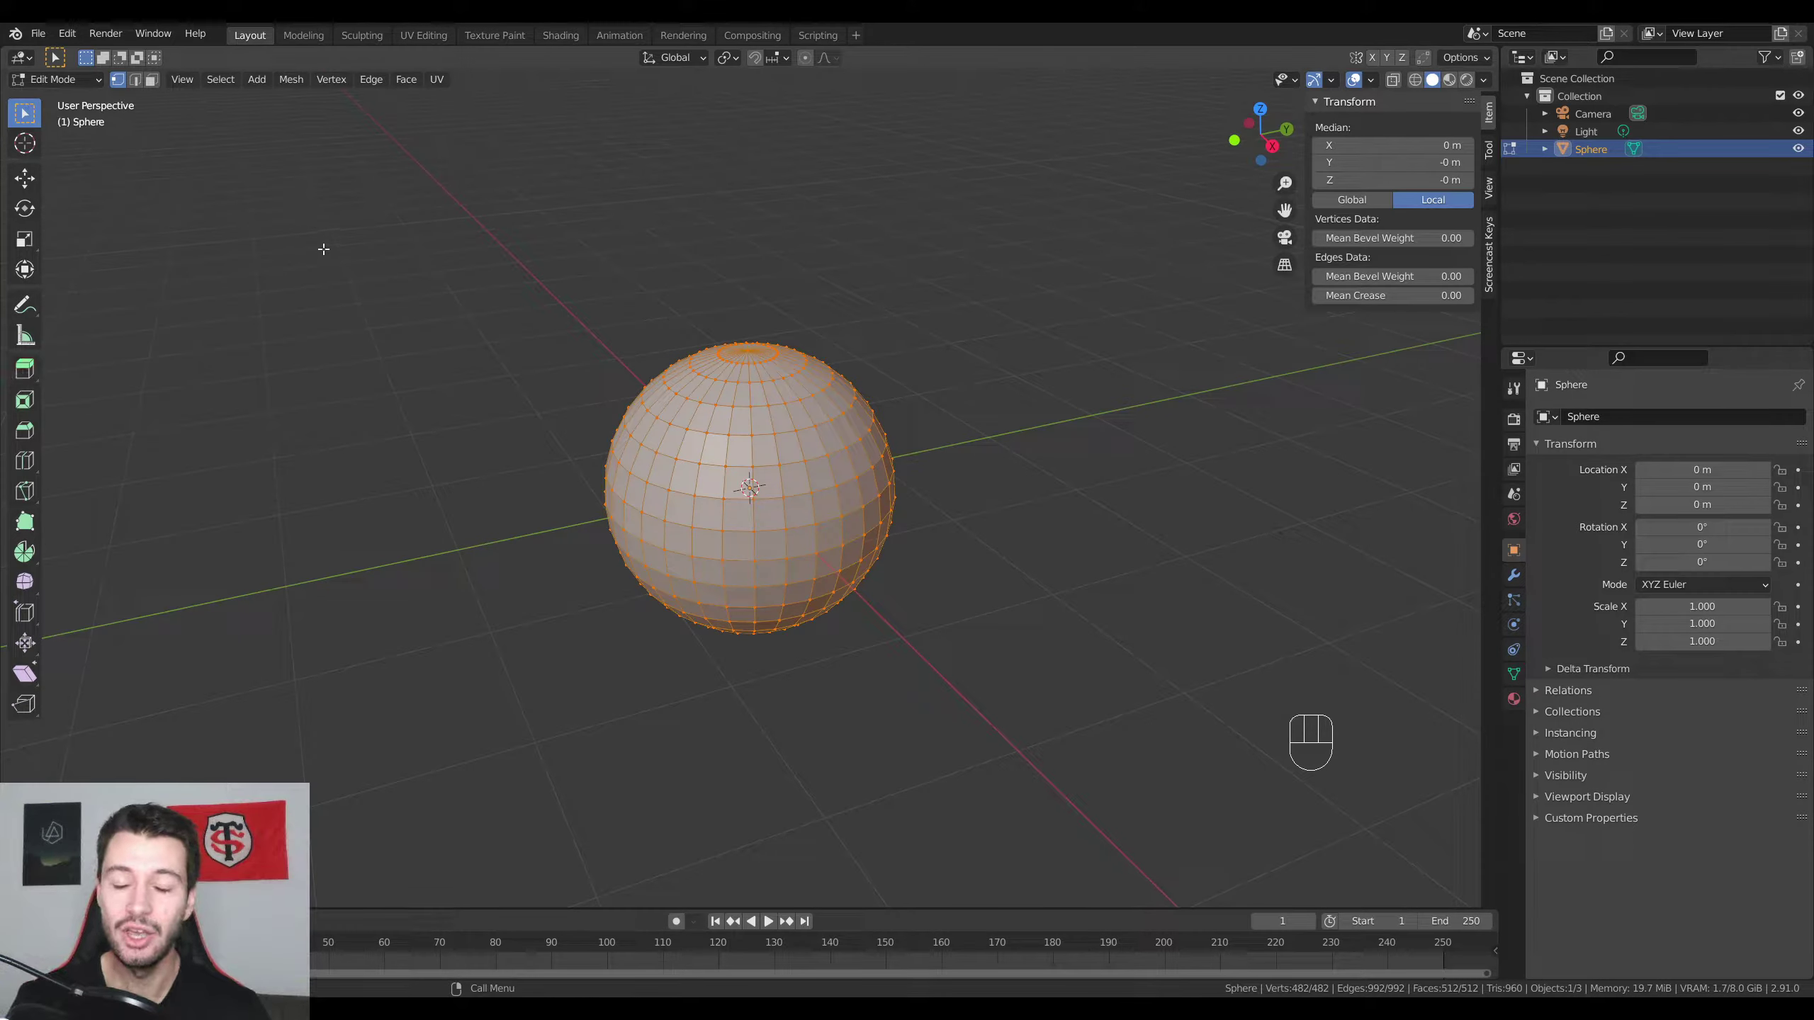
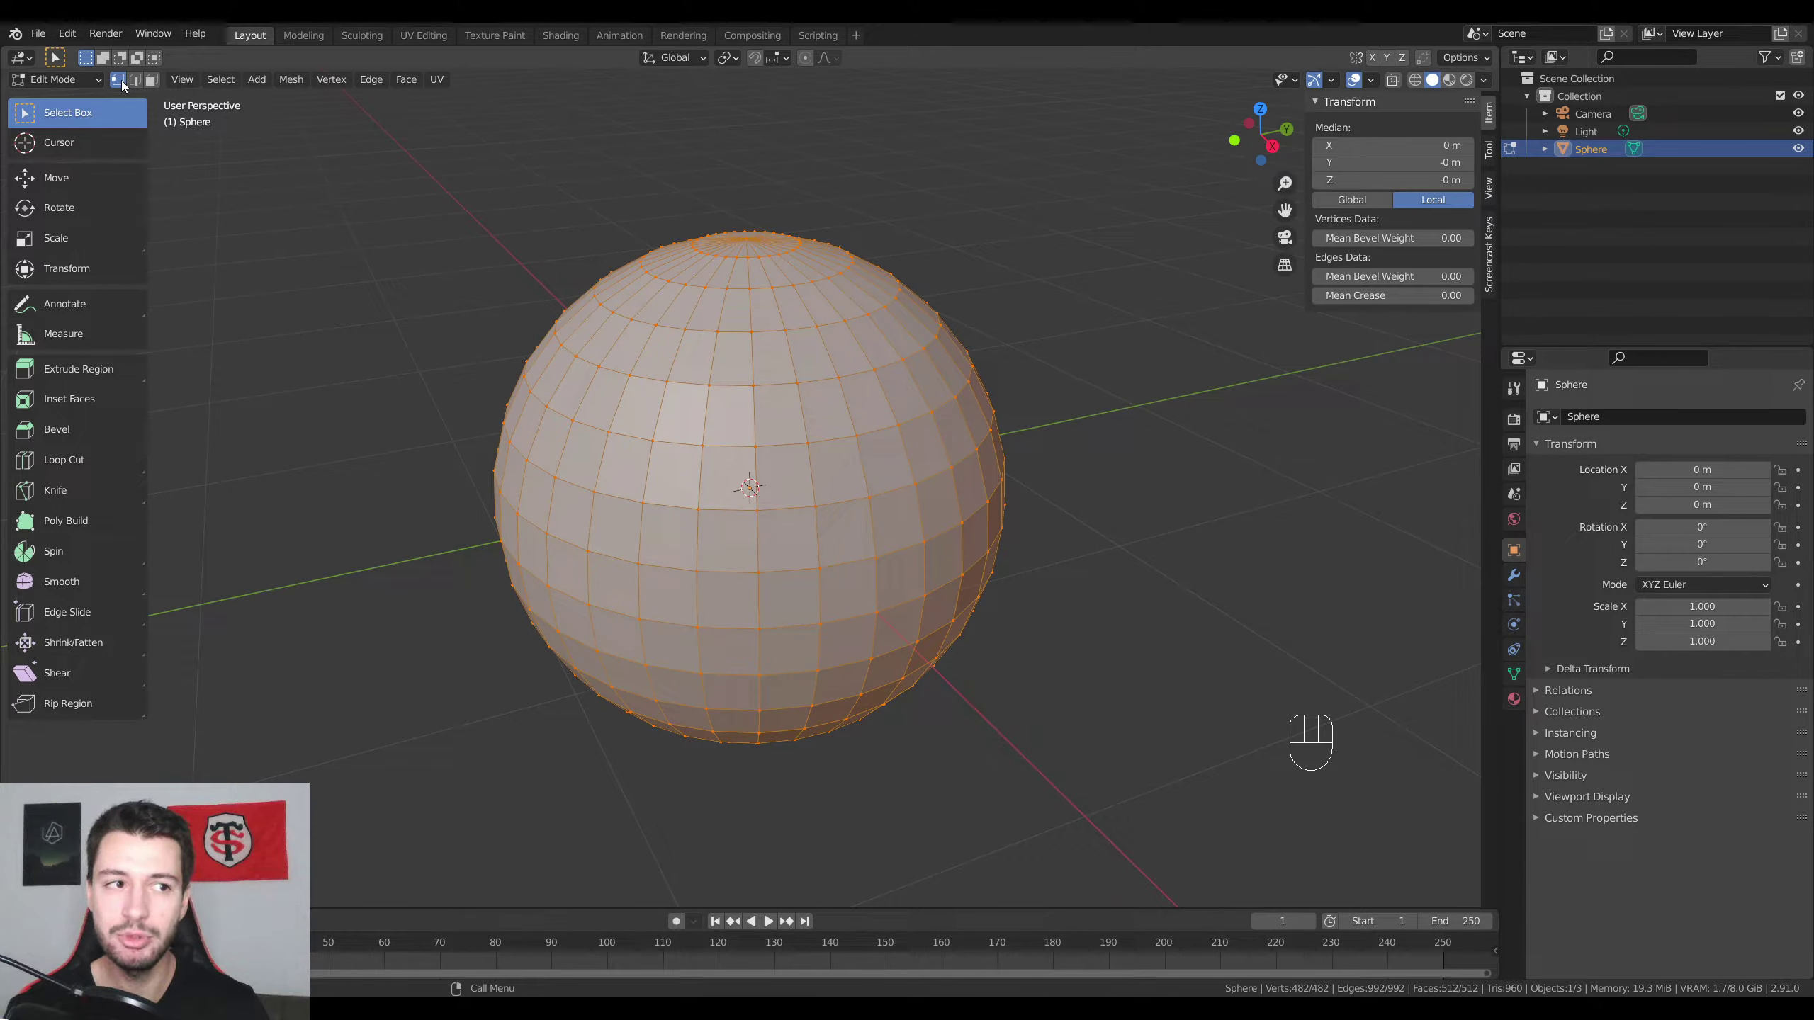
pyautogui.click(148, 87)
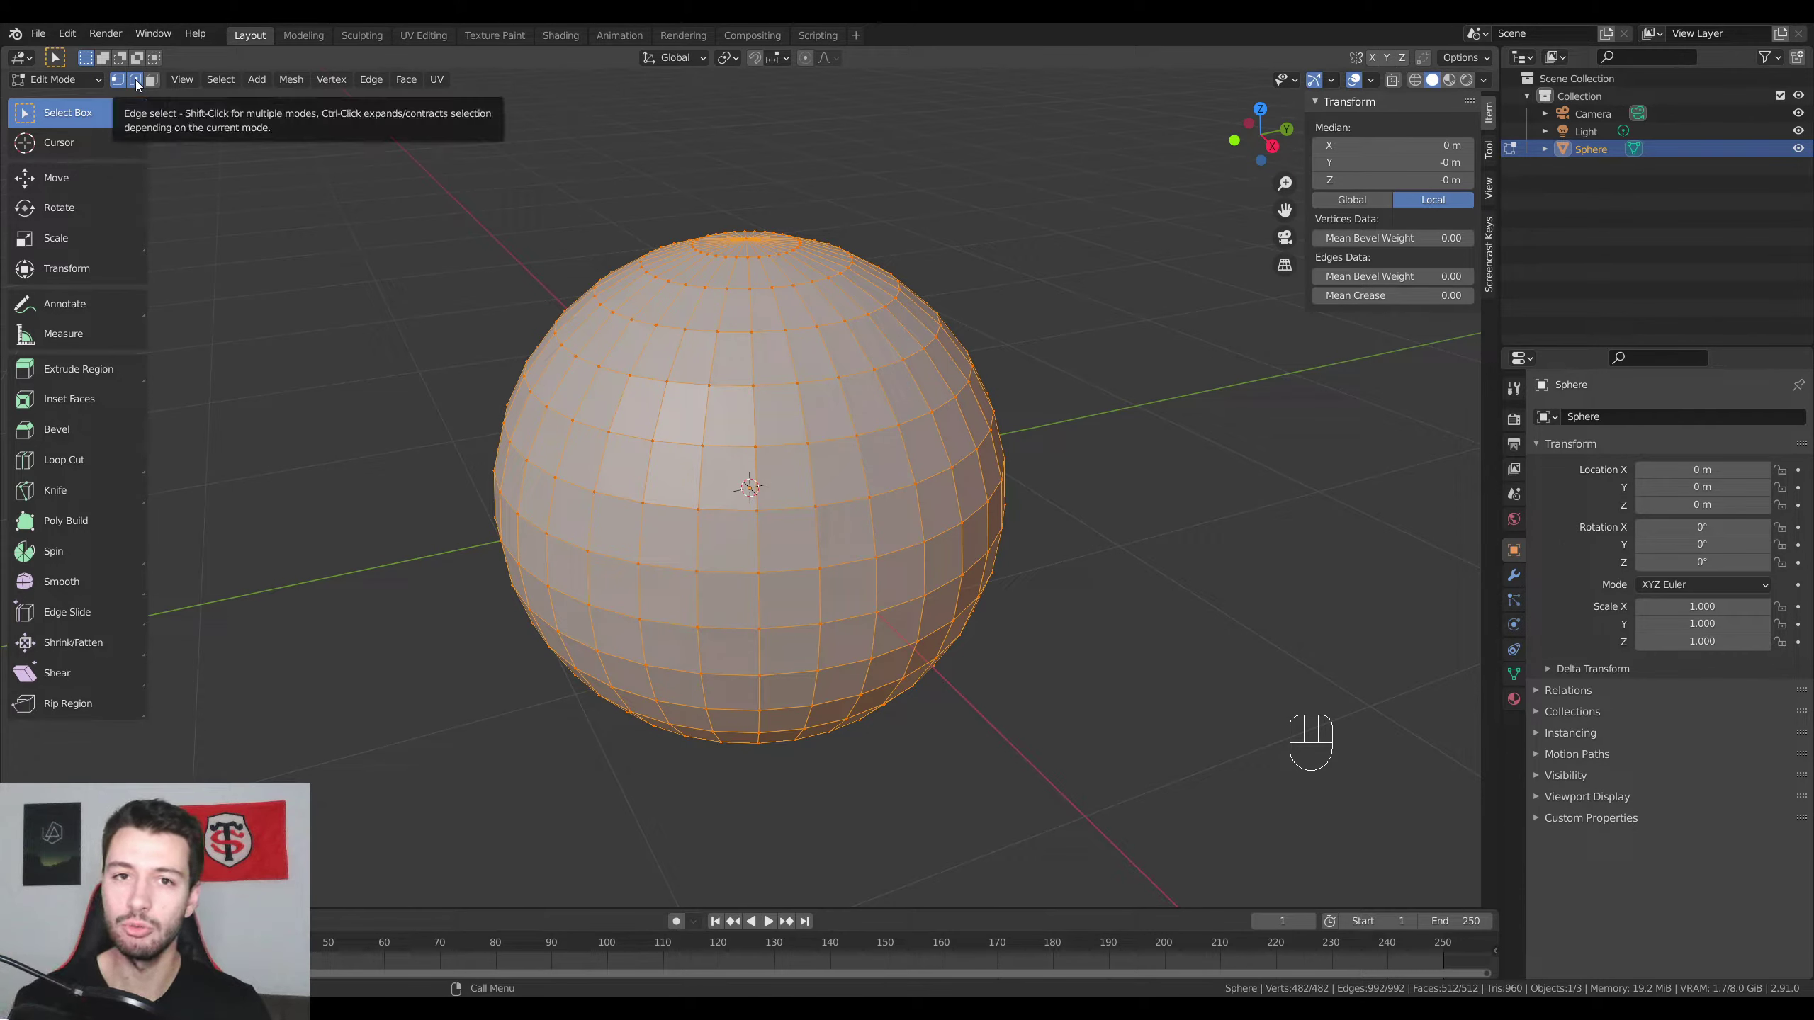
pyautogui.click(130, 84)
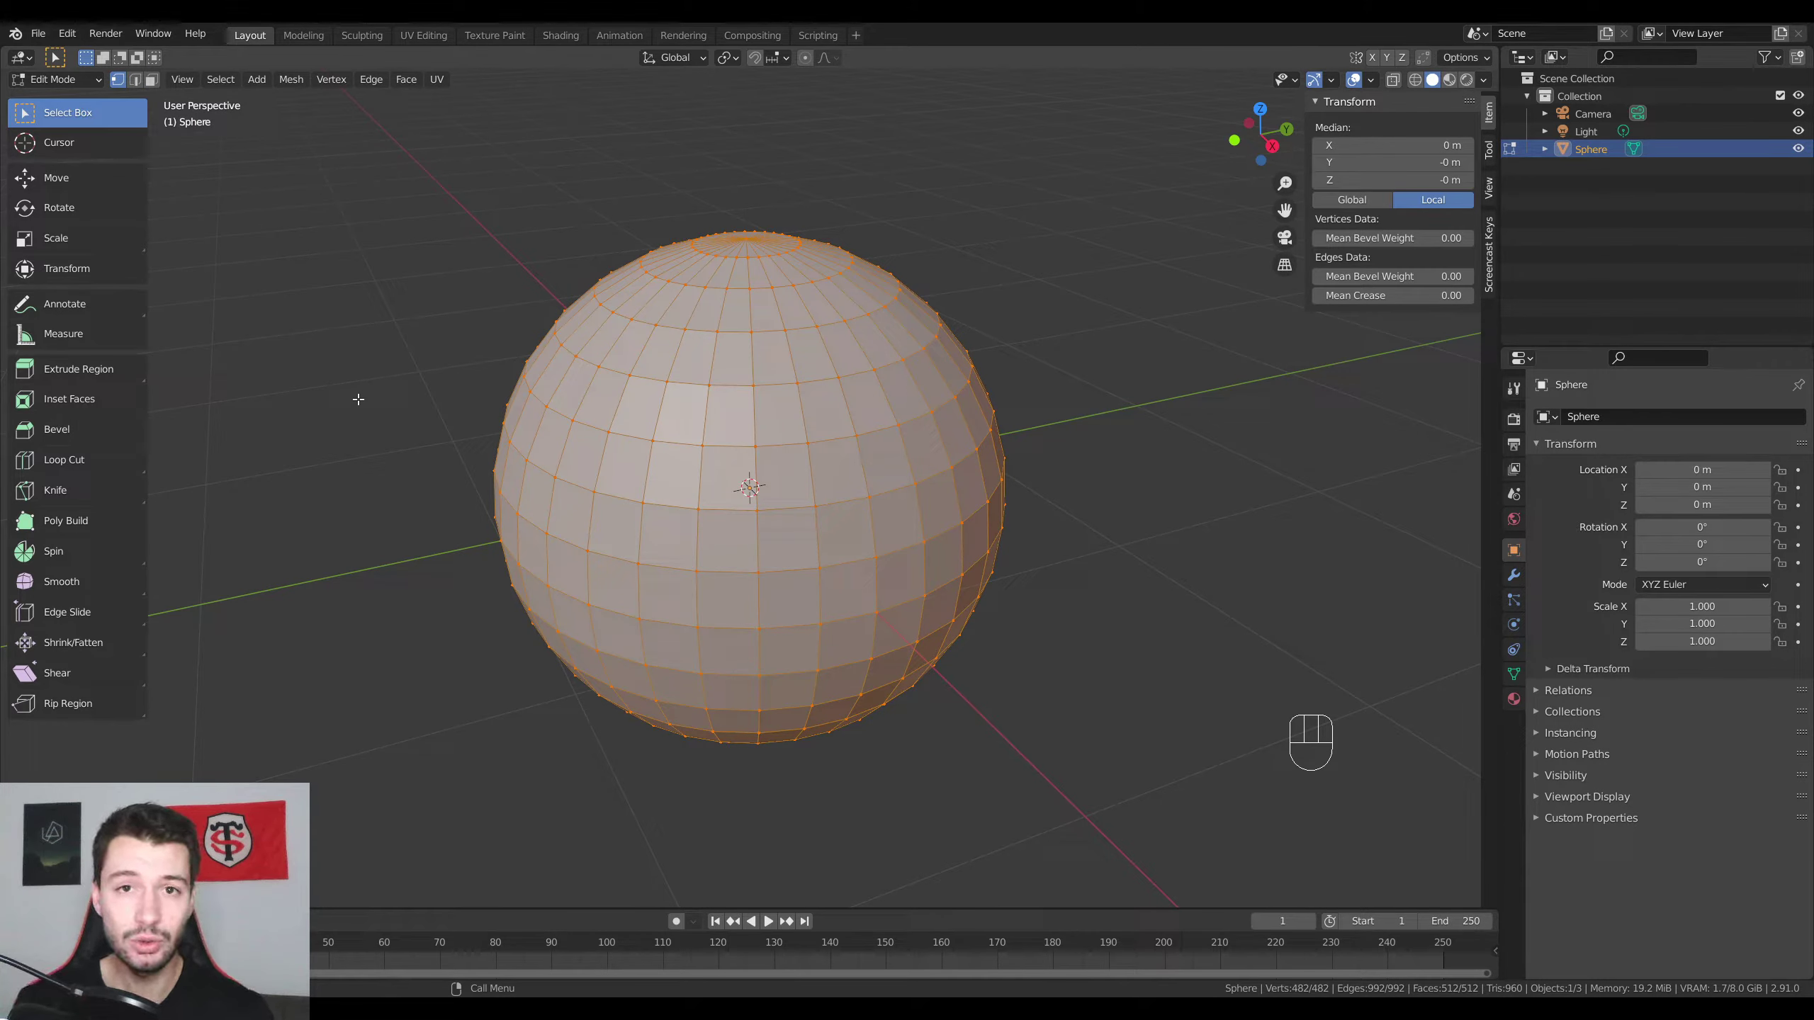
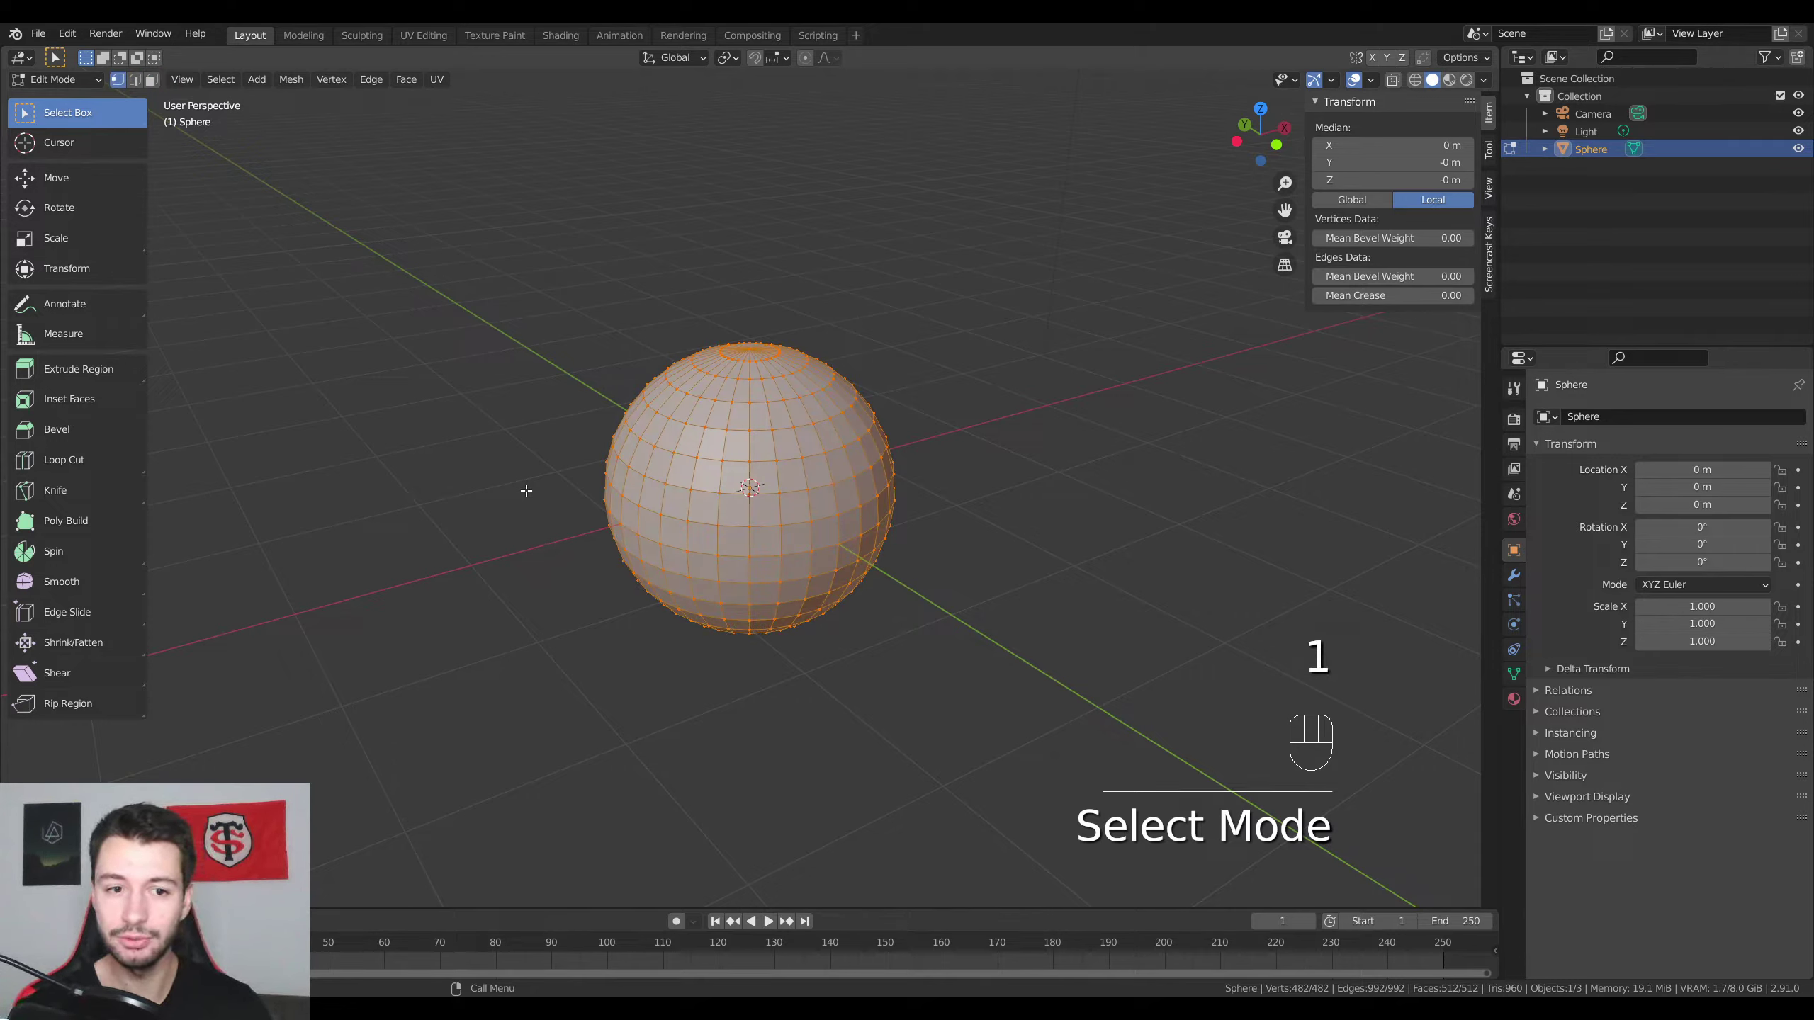
# Step: Switch the mesh selection mode to edges
pyautogui.press('e')
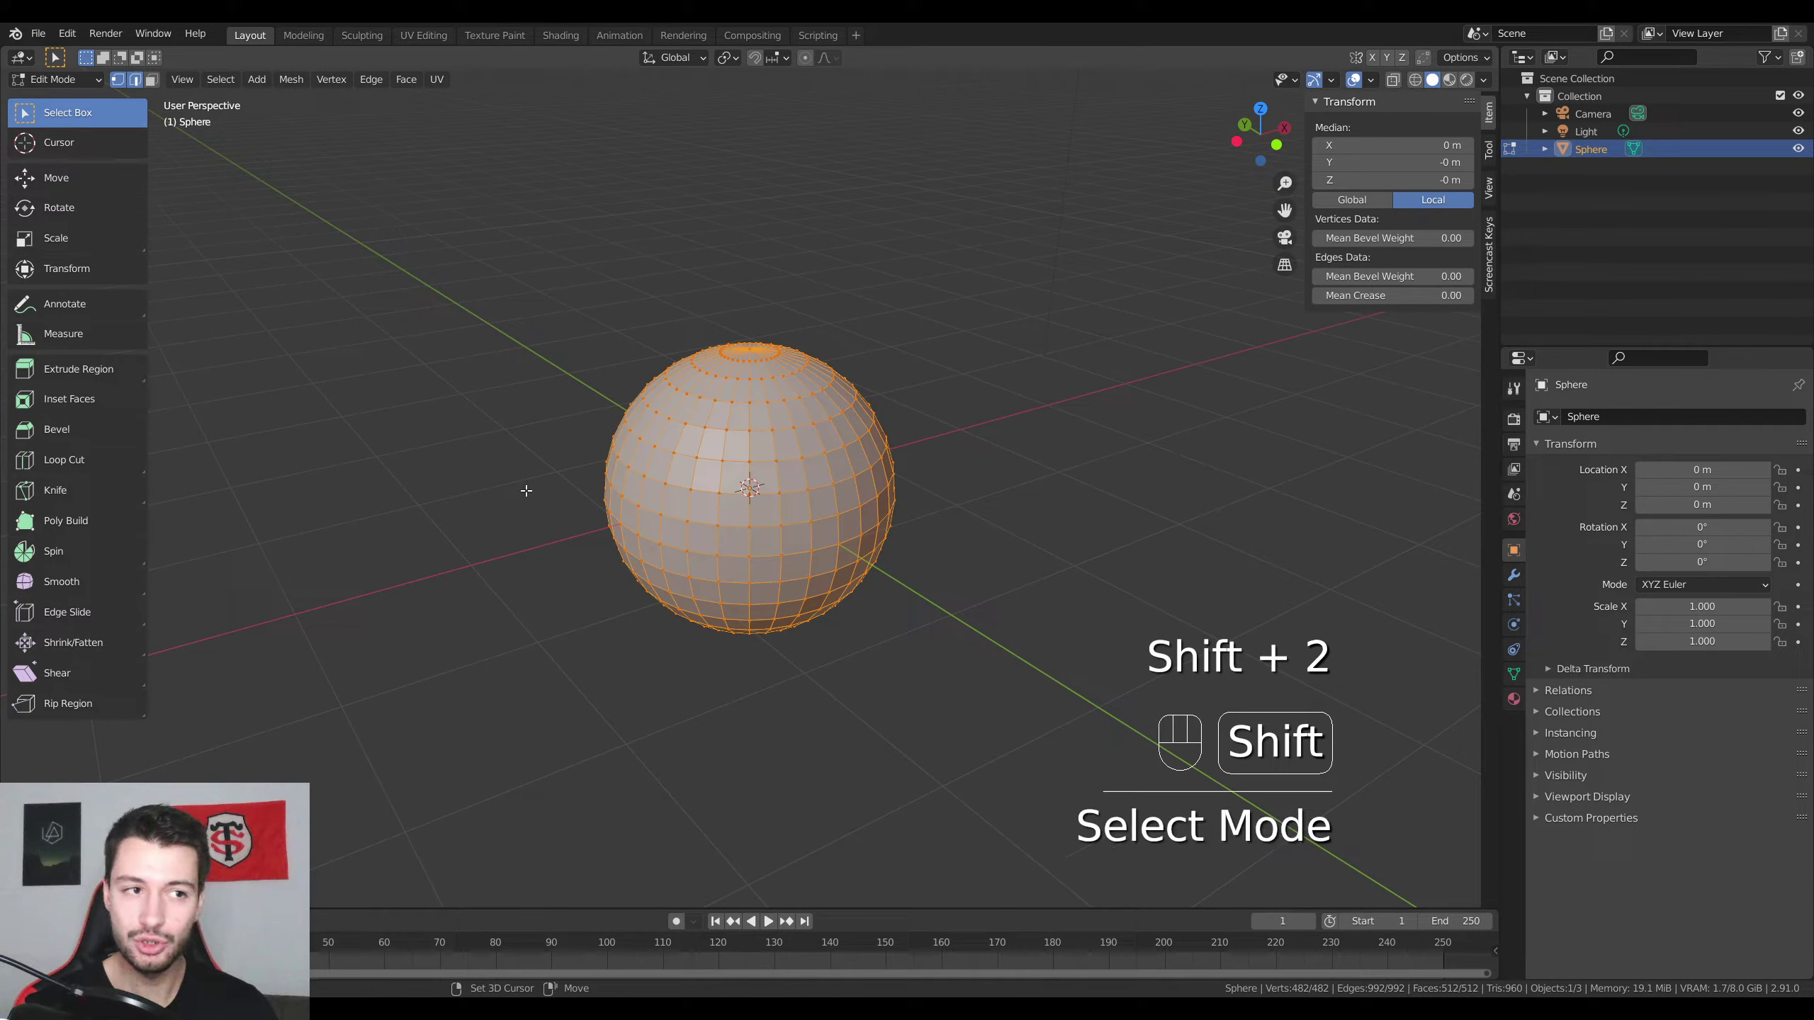
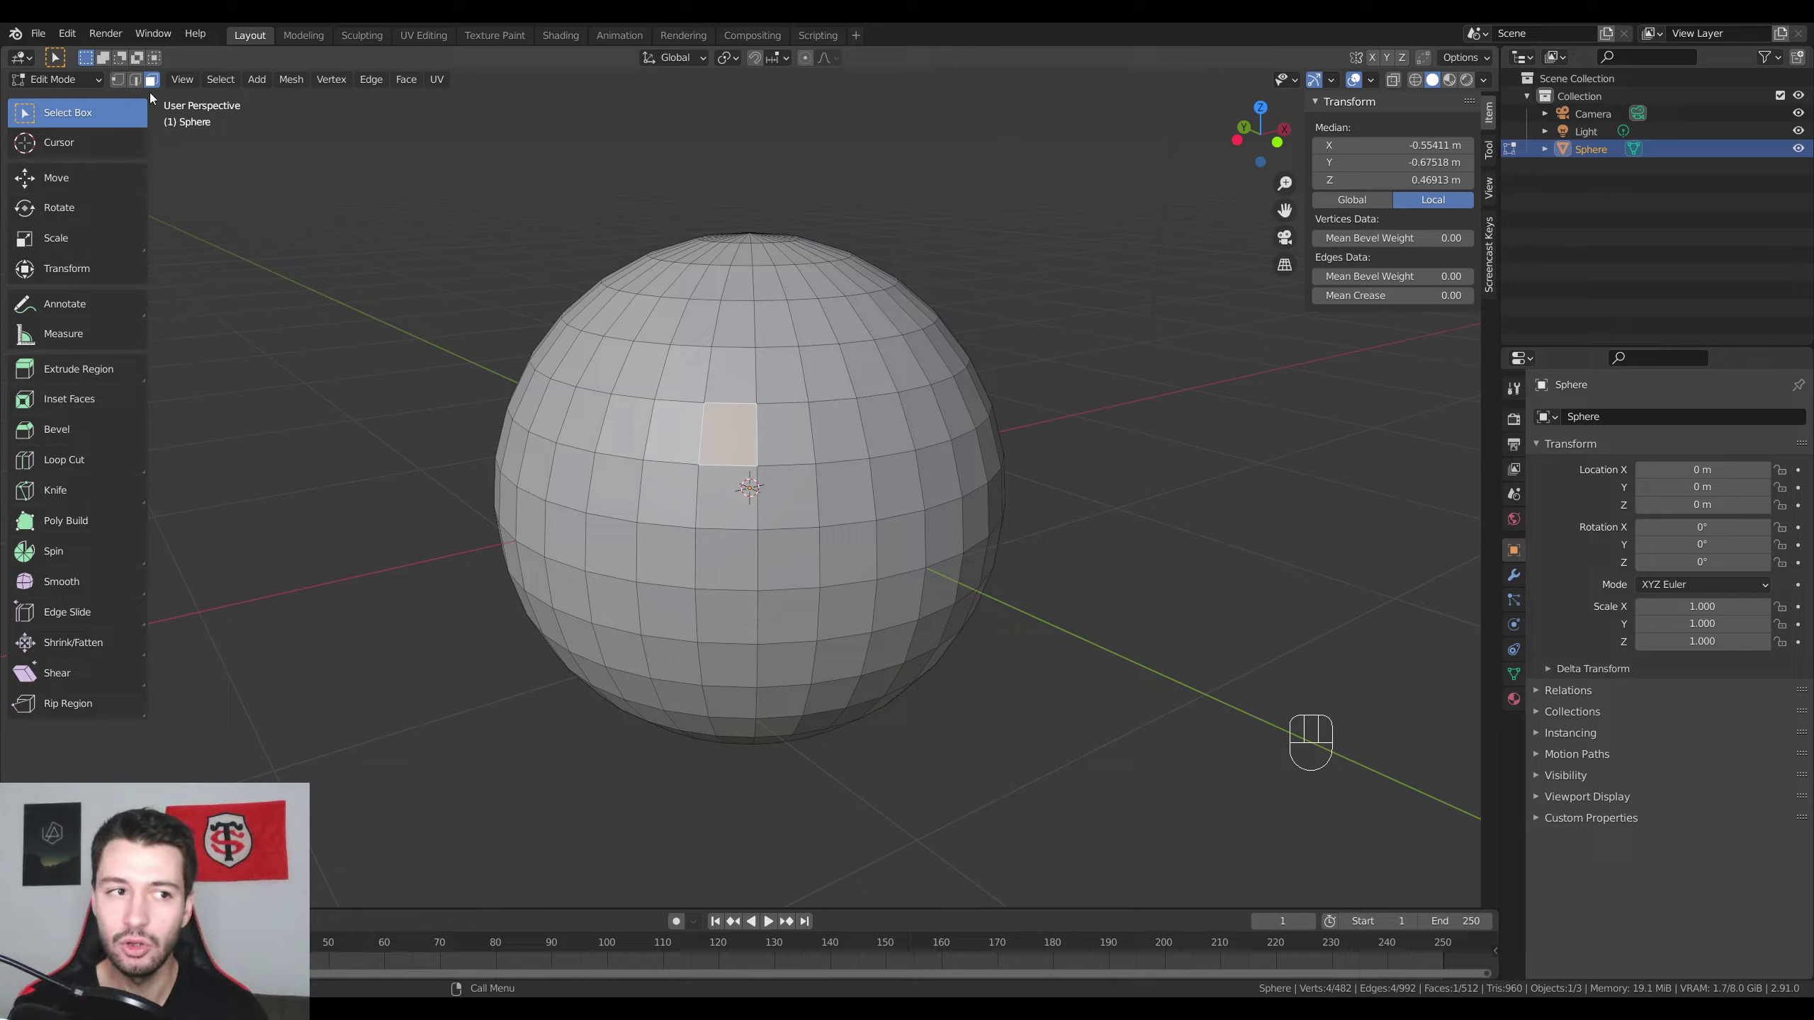
# Step: Select a single face near the centre of the sphere
pyautogui.click(144, 79)
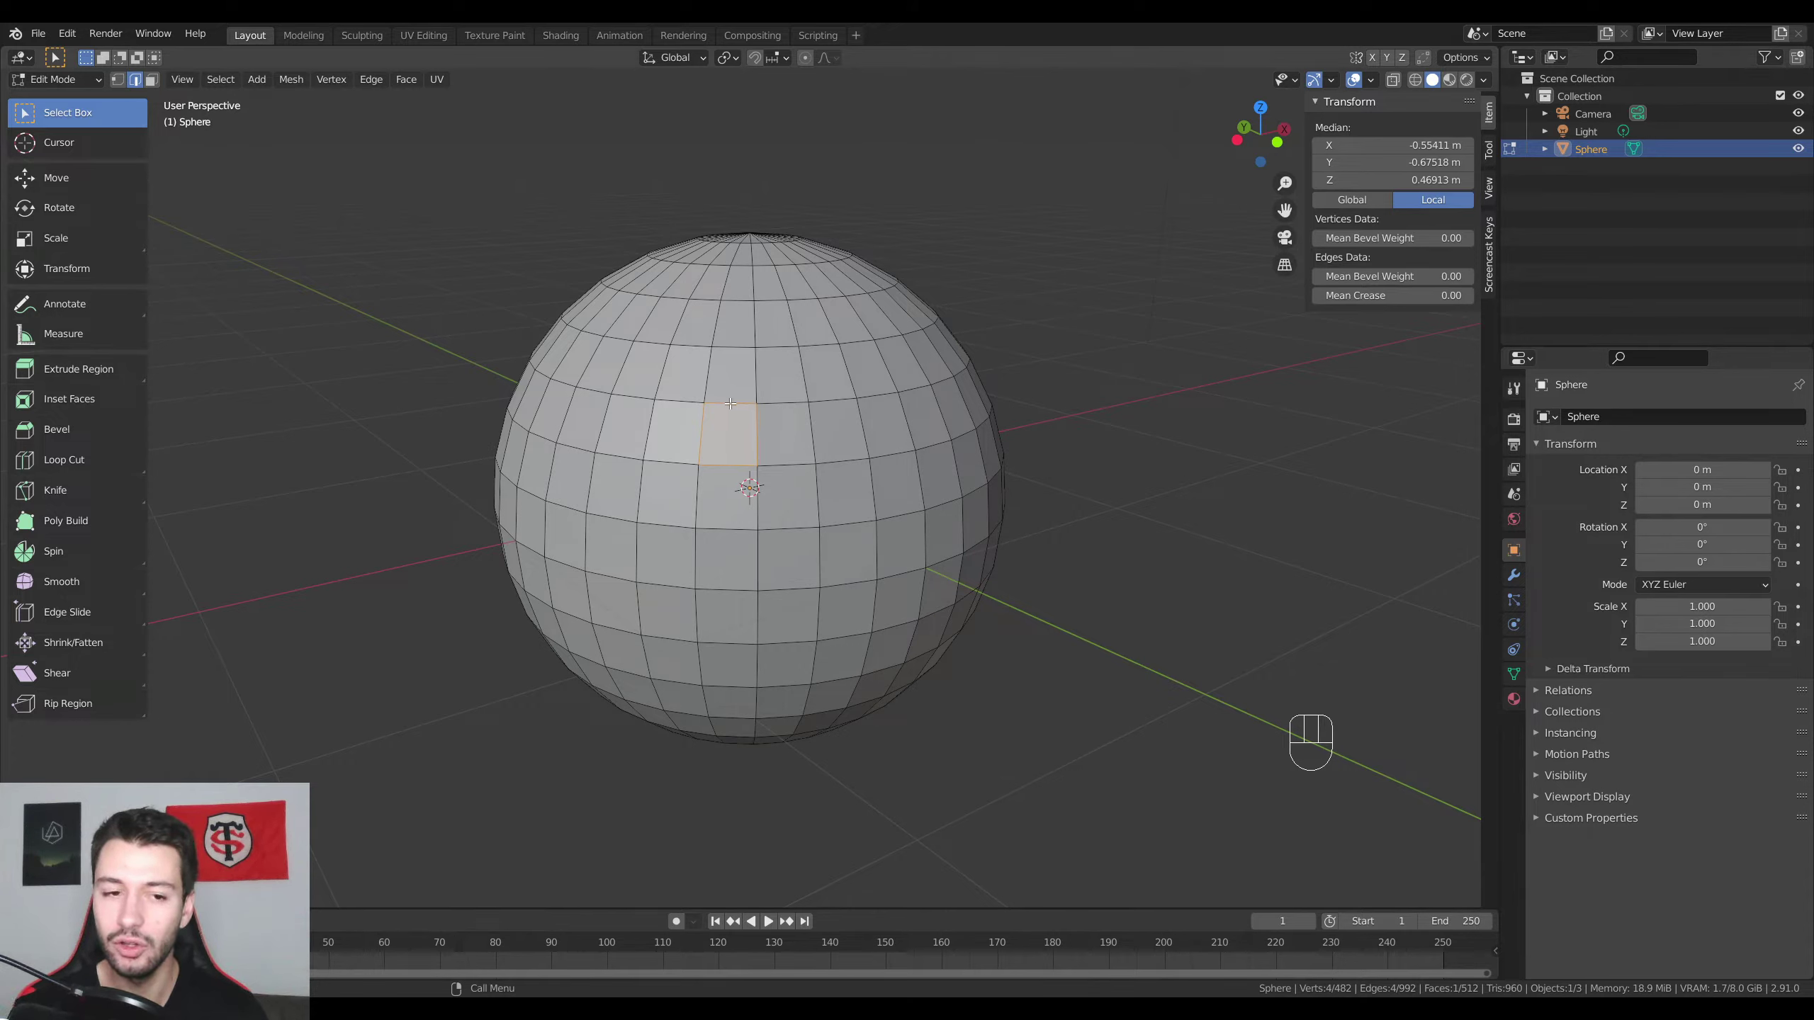
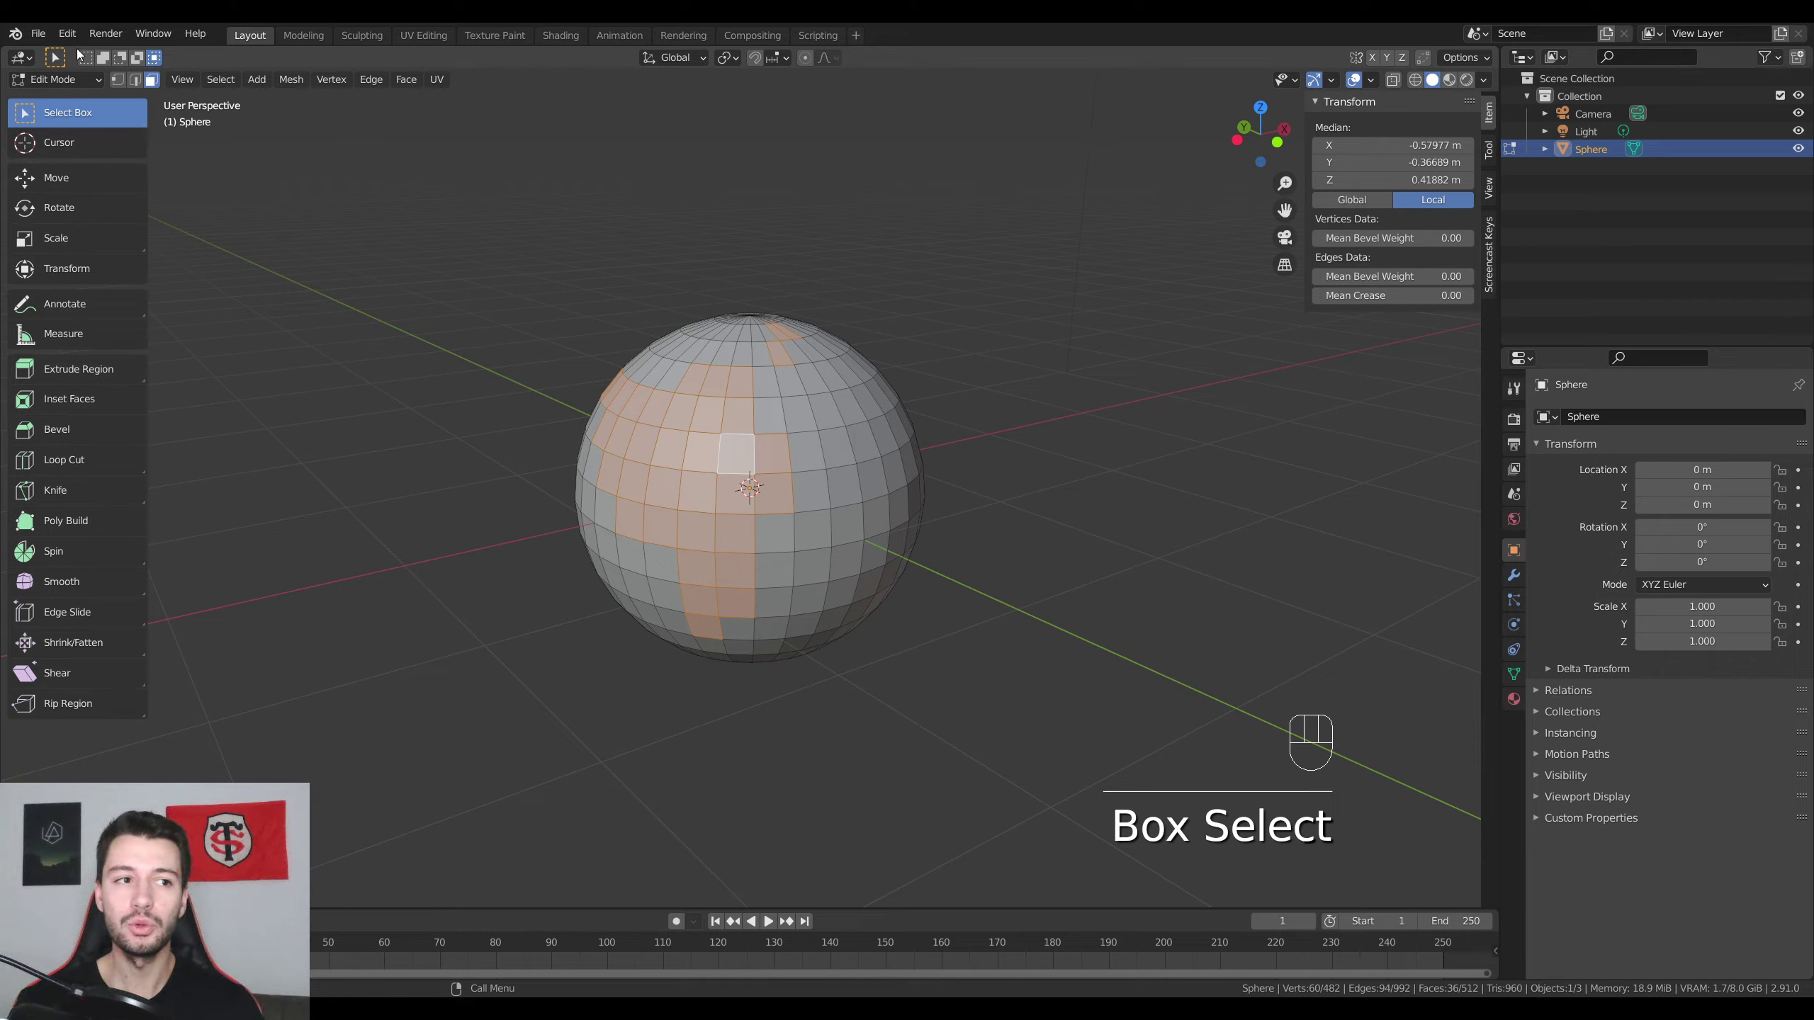
# Step: Return to vertex select, leave Edit Mode and bring up the Add Mesh list
pyautogui.click(95, 62)
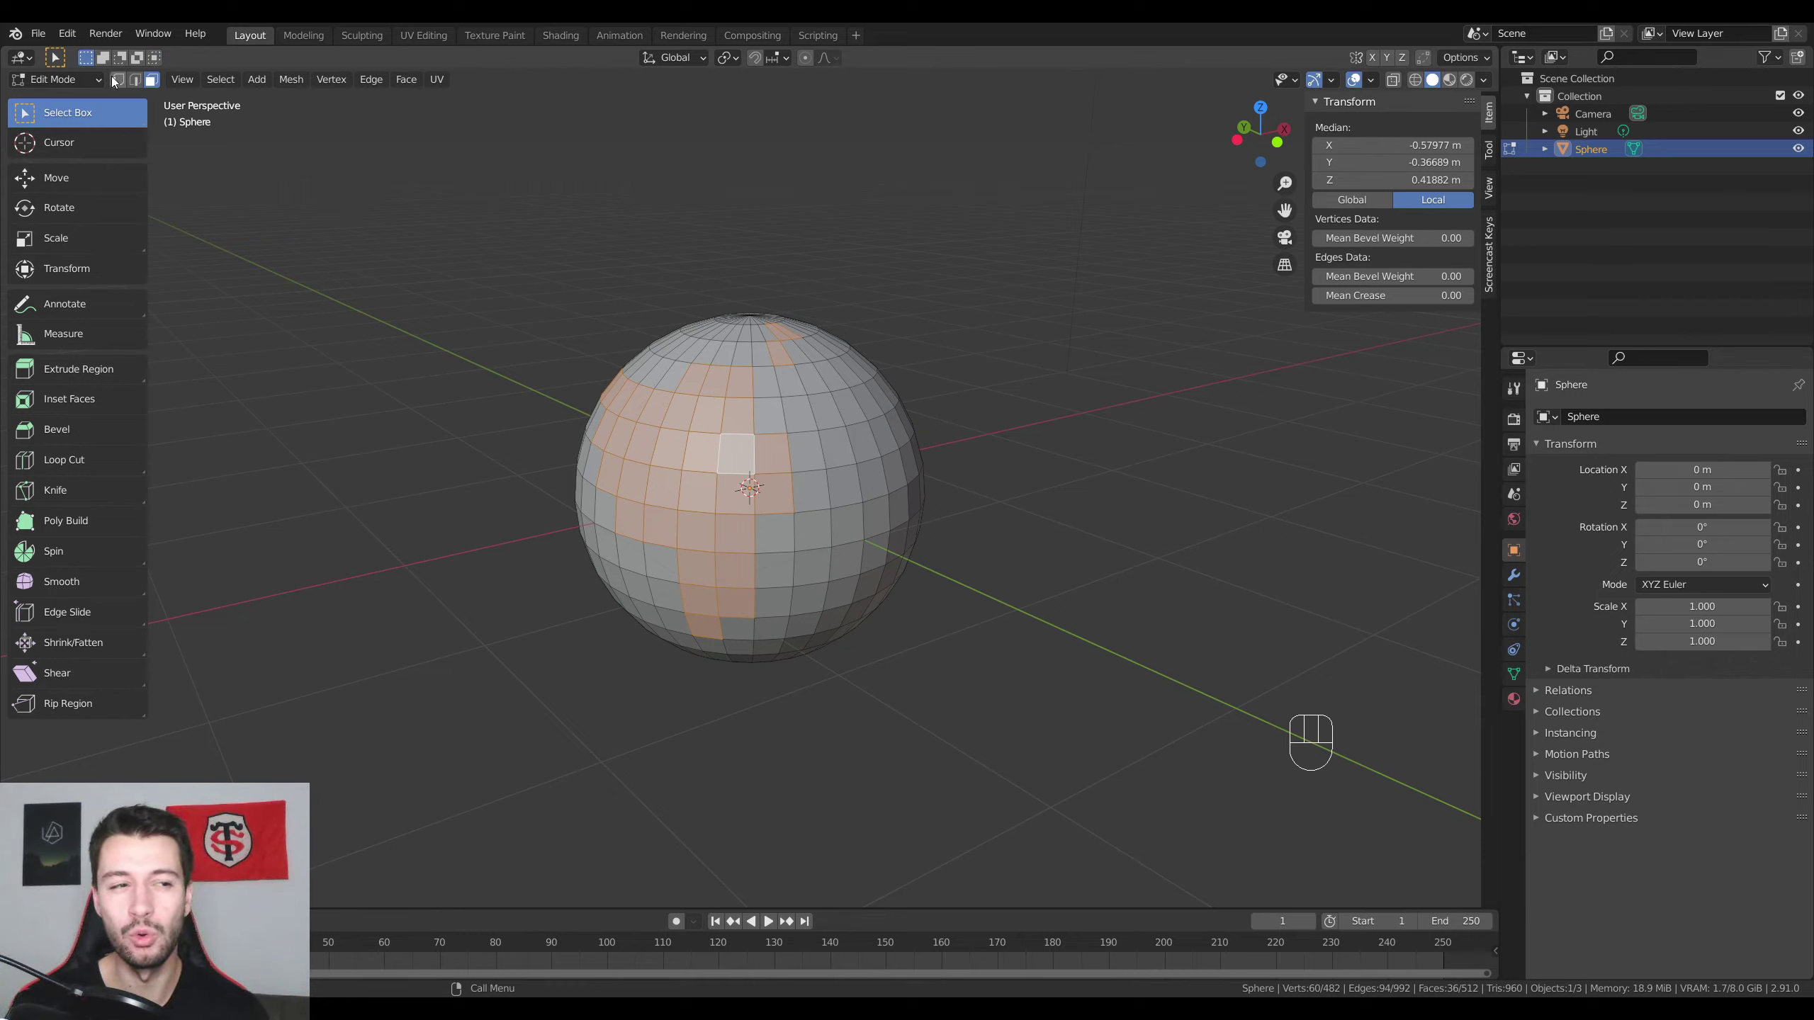
pyautogui.click(124, 88)
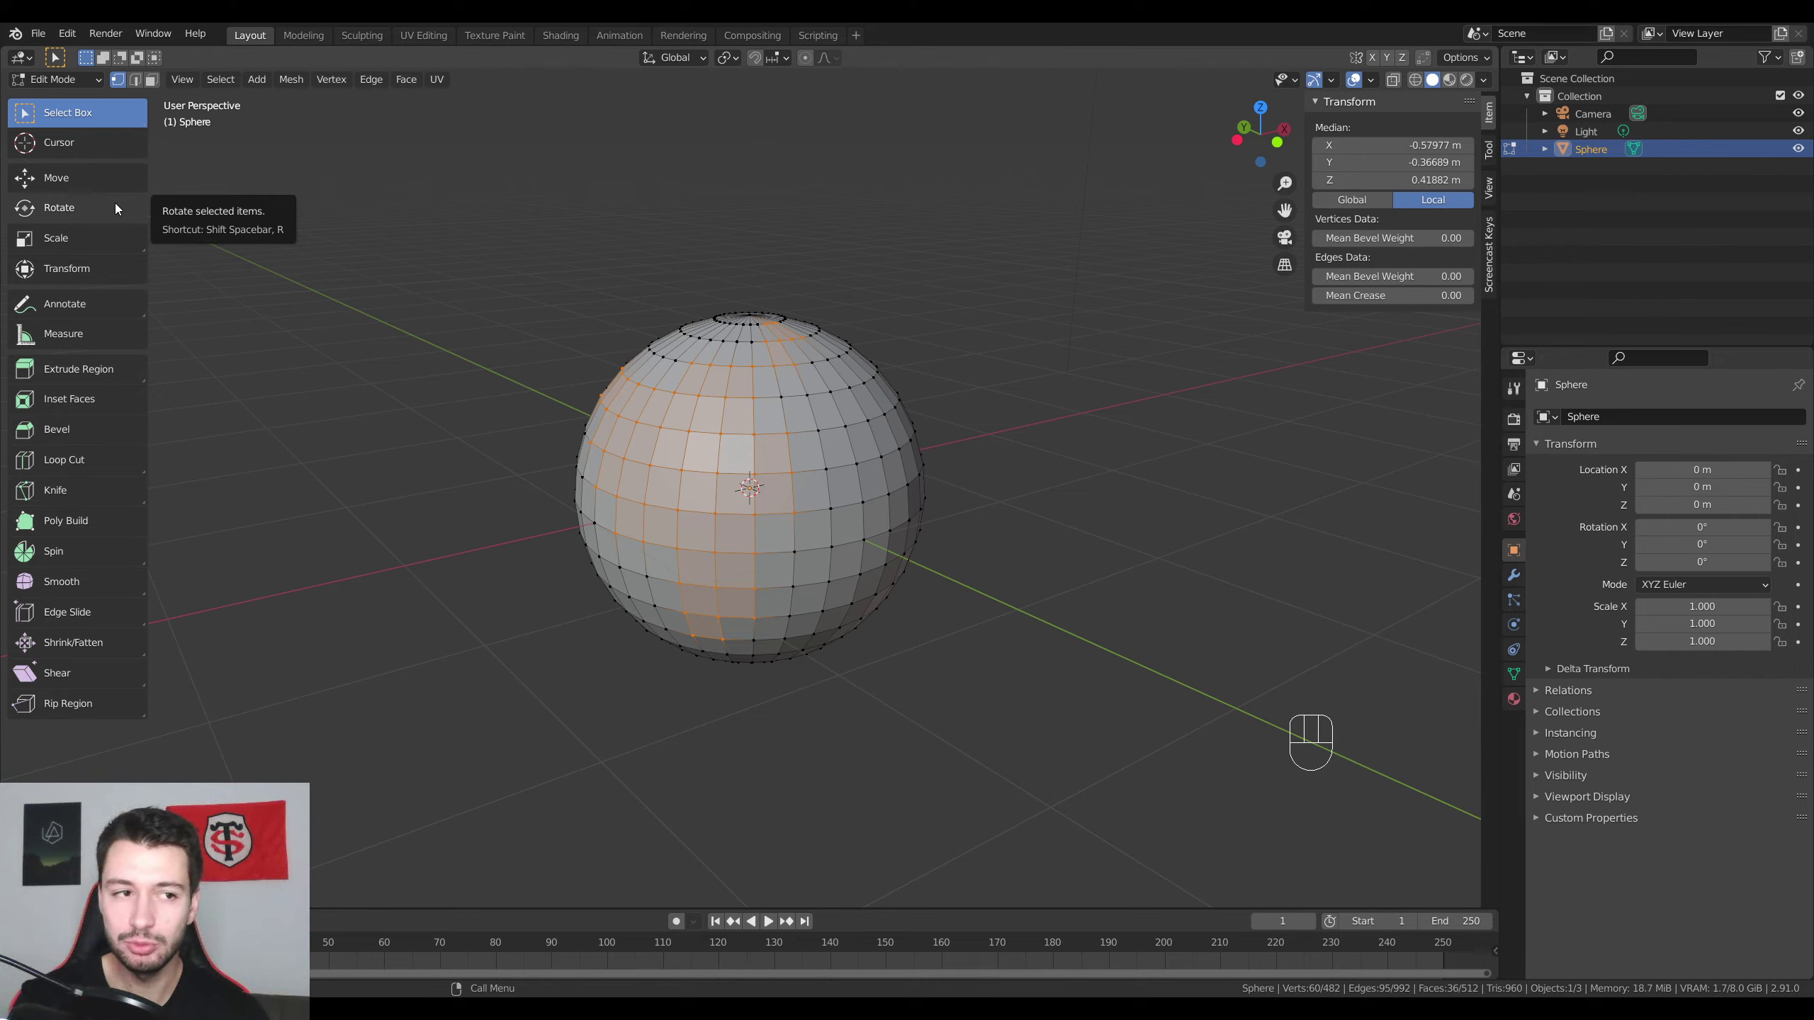
pyautogui.moveTo(84, 82); pyautogui.dragTo(83, 107)
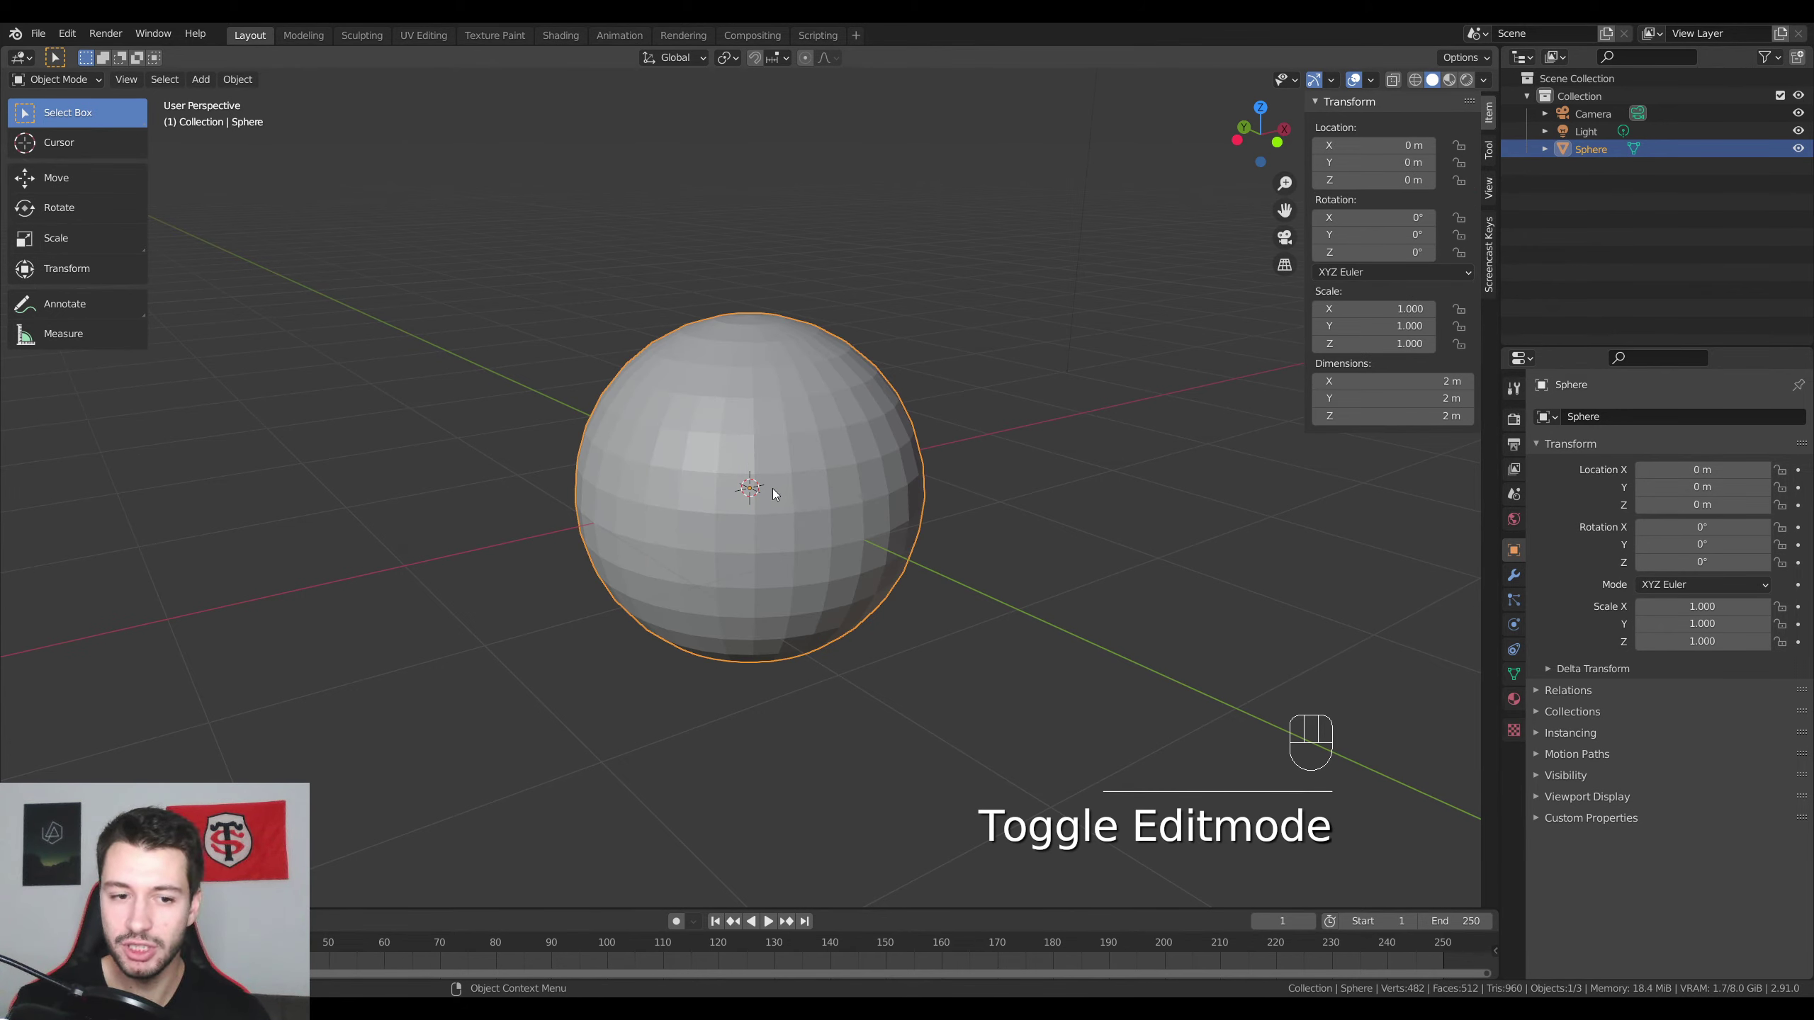